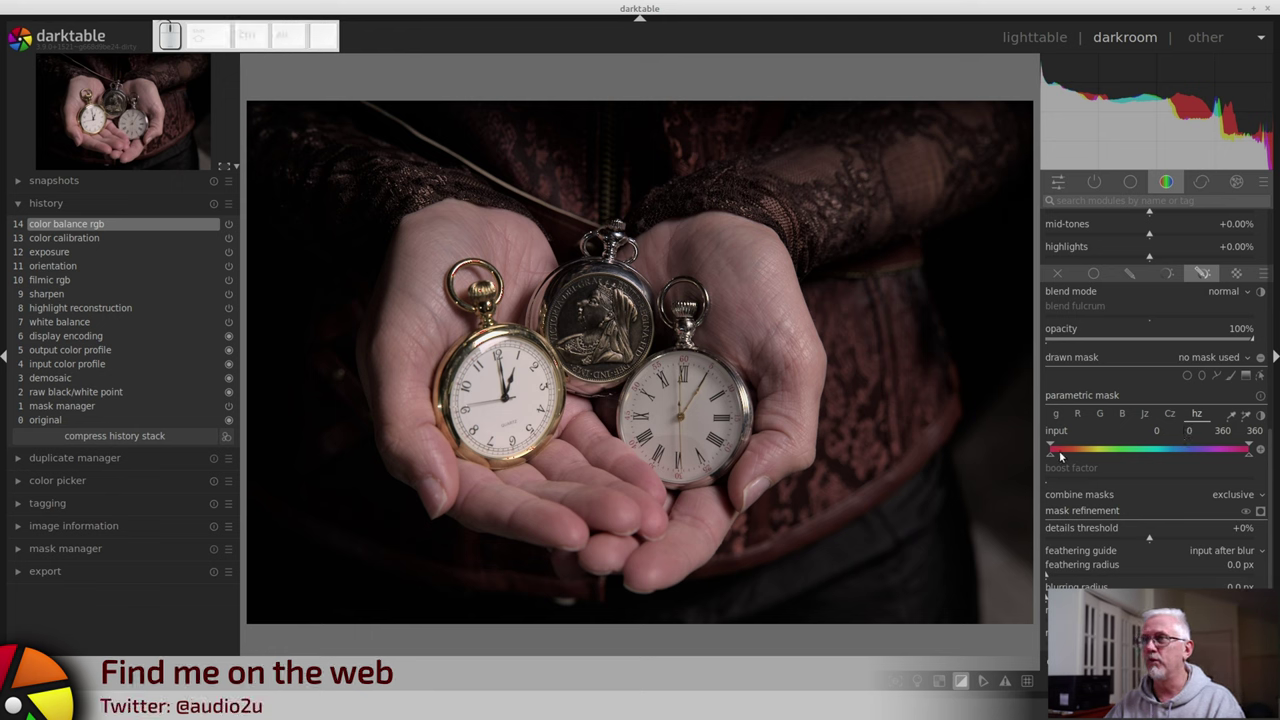
# Step: Narrow the hue range to yellow-gold tones, extended slightly toward orange
pyautogui.moveTo(1054, 462); pyautogui.dragTo(1274, 500)
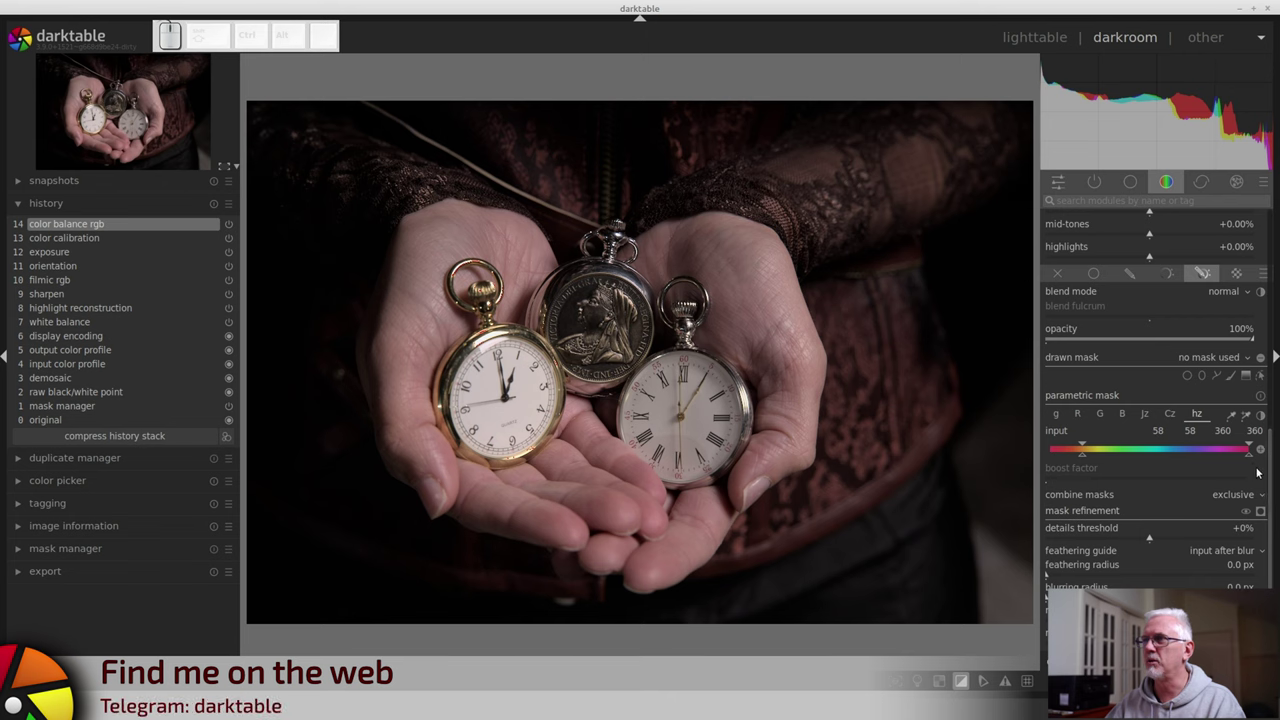
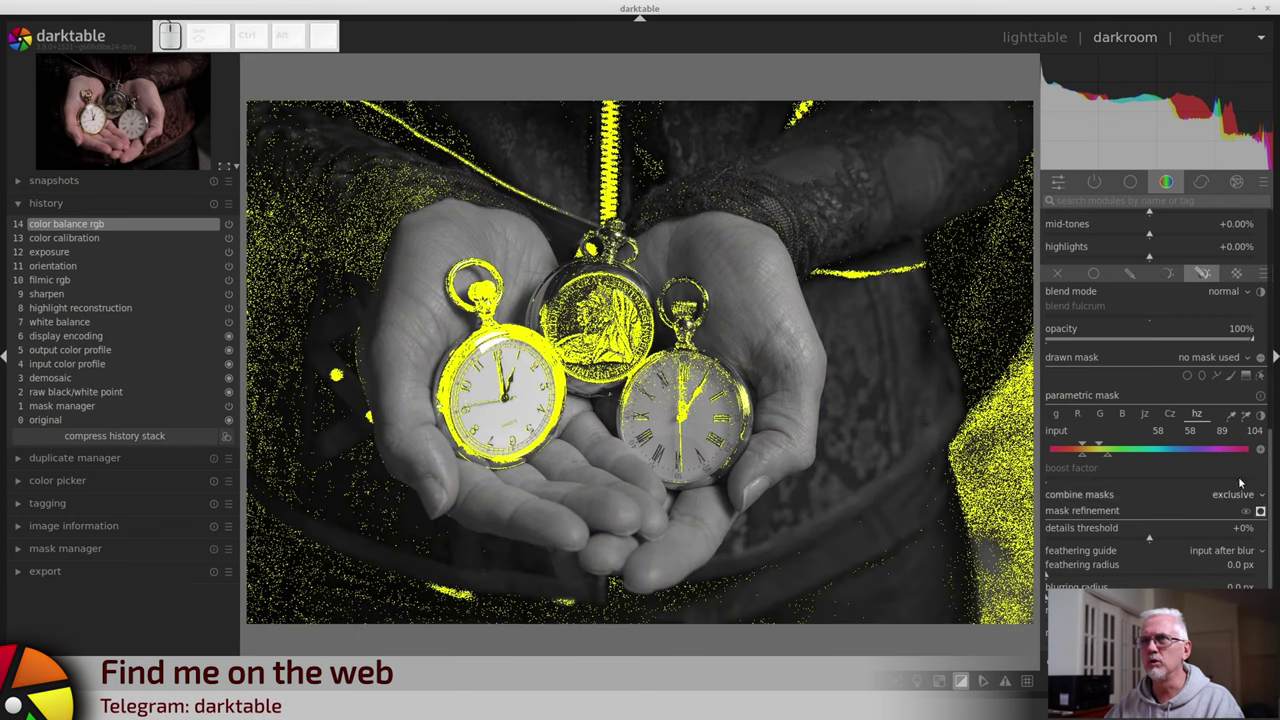
pyautogui.moveTo(1082, 465); pyautogui.dragTo(1076, 457)
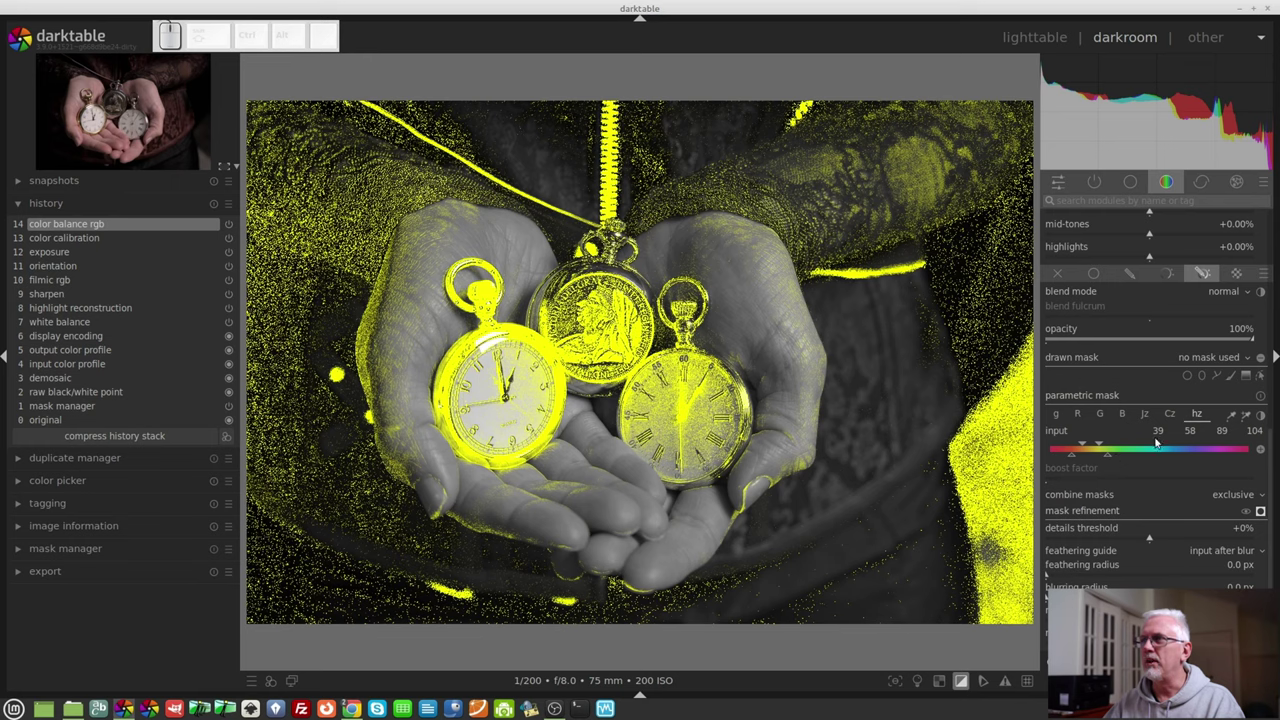
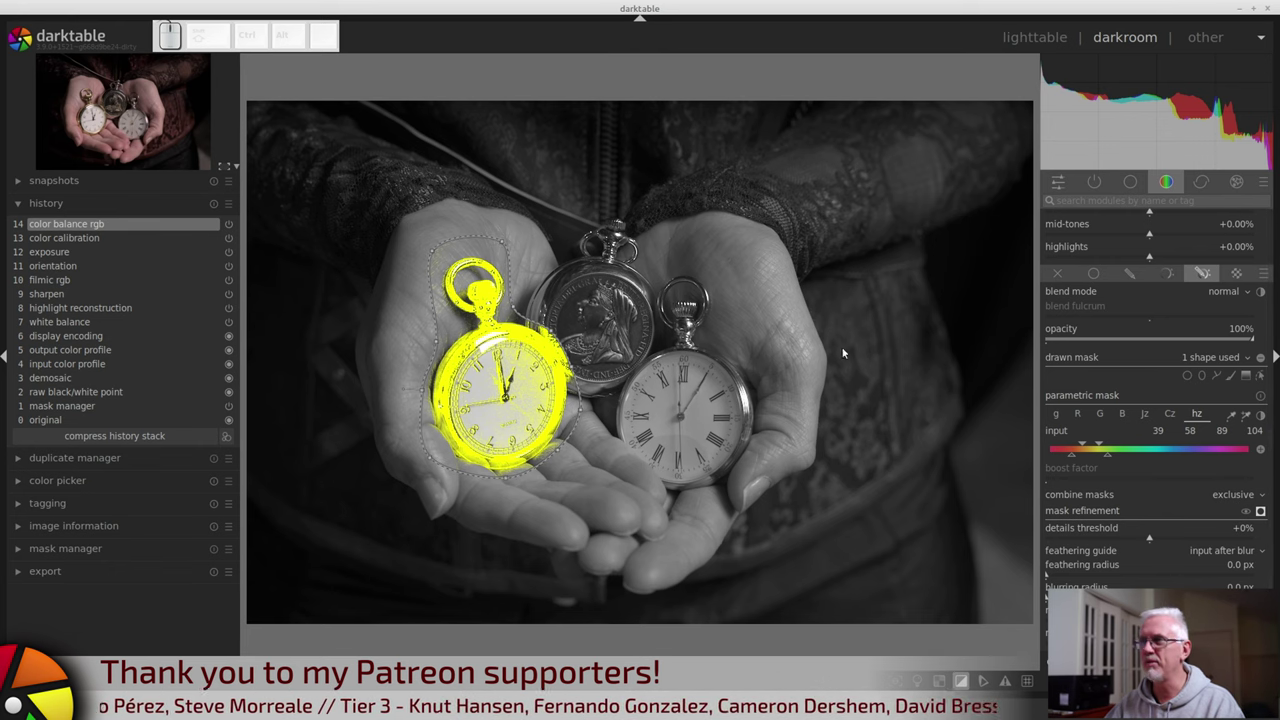
# Step: In the Jz lightness channel, pull both range markers inward to drop the darkest and brightest tones
pyautogui.click(695, 322)
pyautogui.click(695, 322)
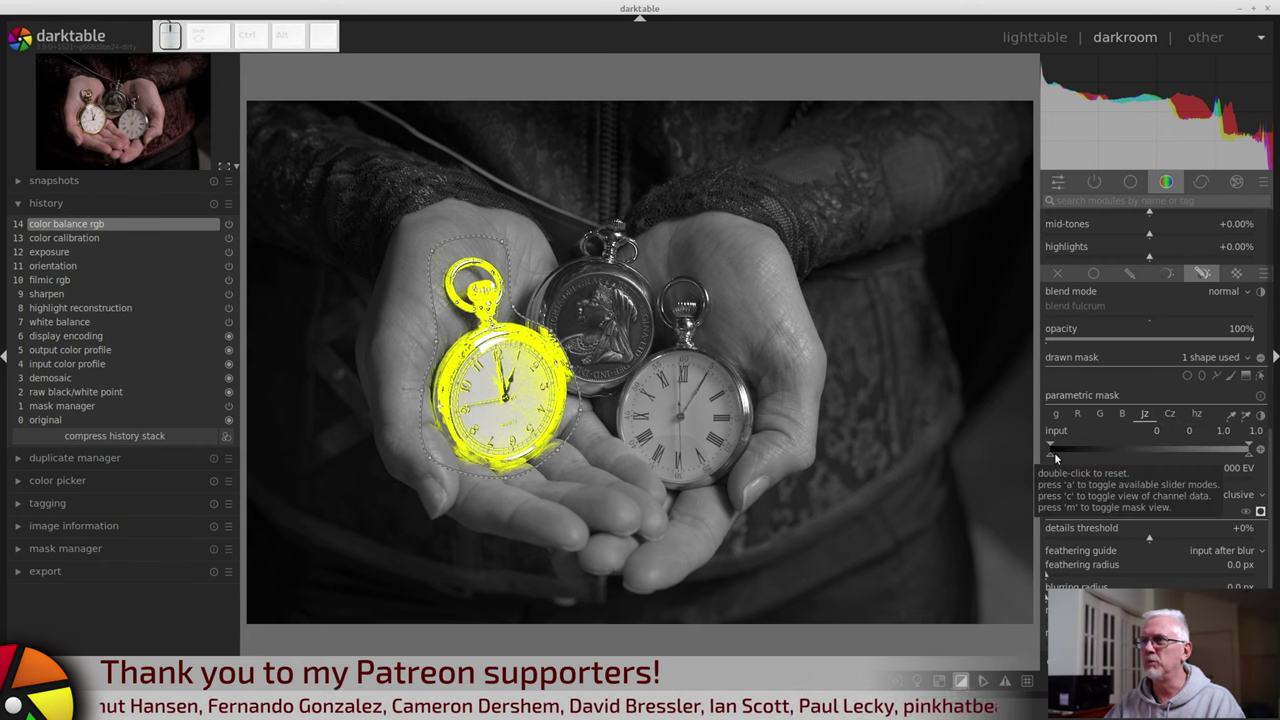
pyautogui.moveTo(695, 322); pyautogui.dragTo(695, 322)
pyautogui.click(695, 322)
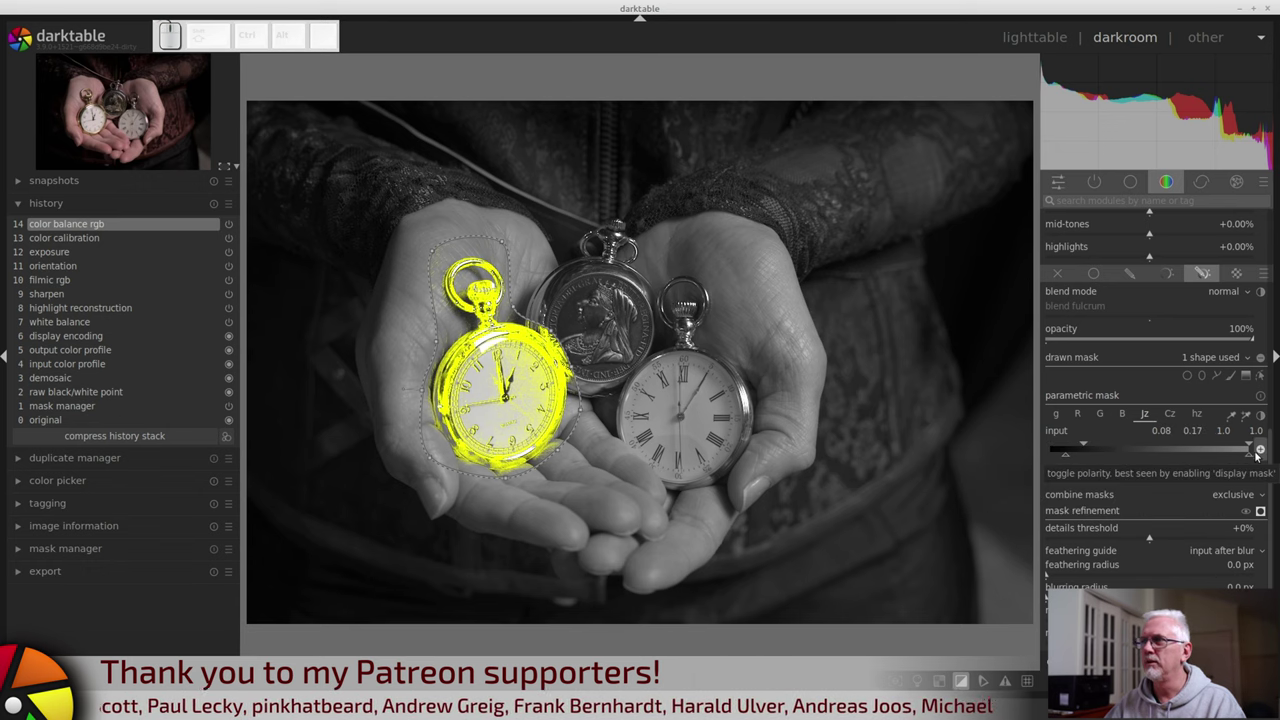
pyautogui.moveTo(1252, 456); pyautogui.dragTo(1214, 468)
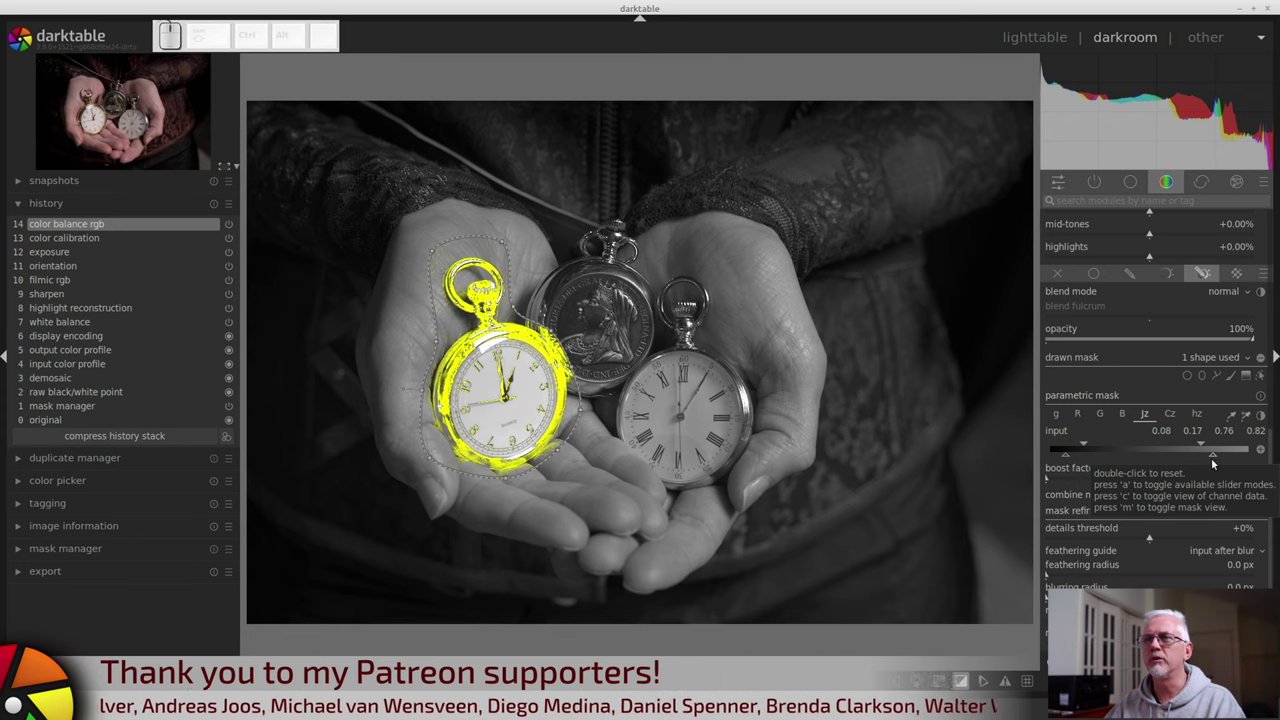
# Step: Zoomed in, reshape the path nodes so the outline hugs the gold case against the silver watch
pyautogui.scroll(3)
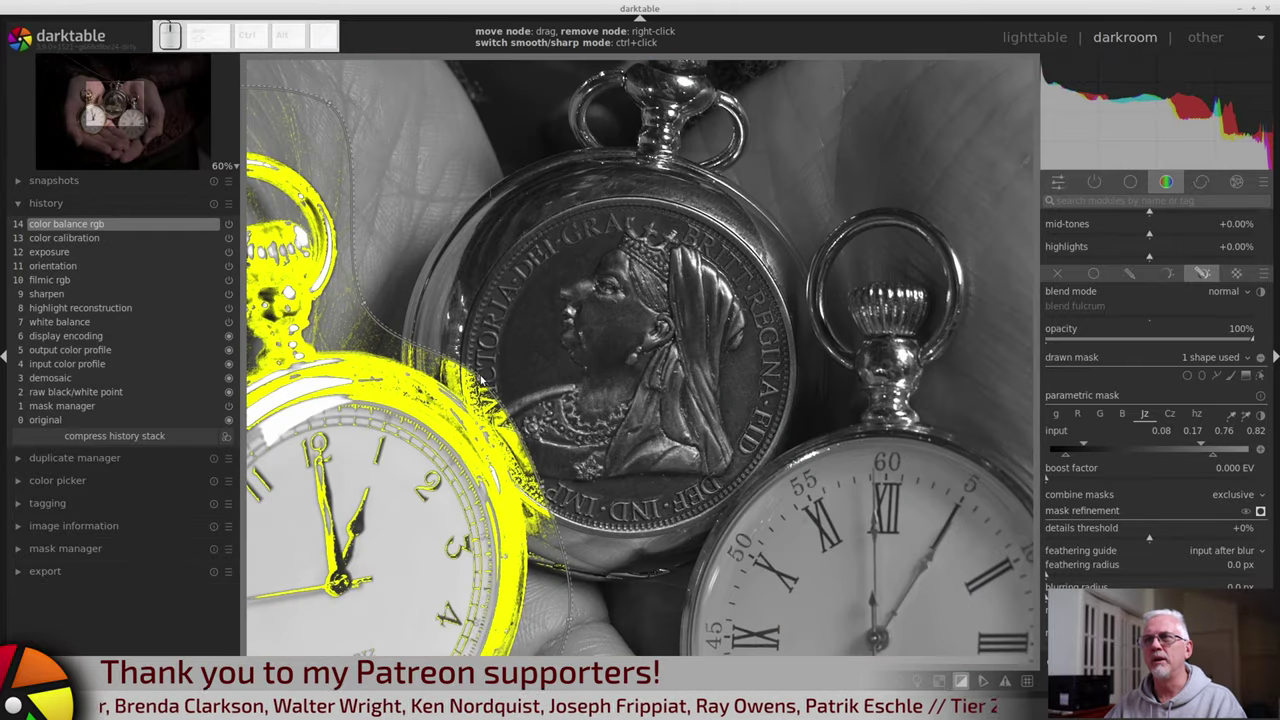
pyautogui.moveTo(486, 379); pyautogui.dragTo(570, 428)
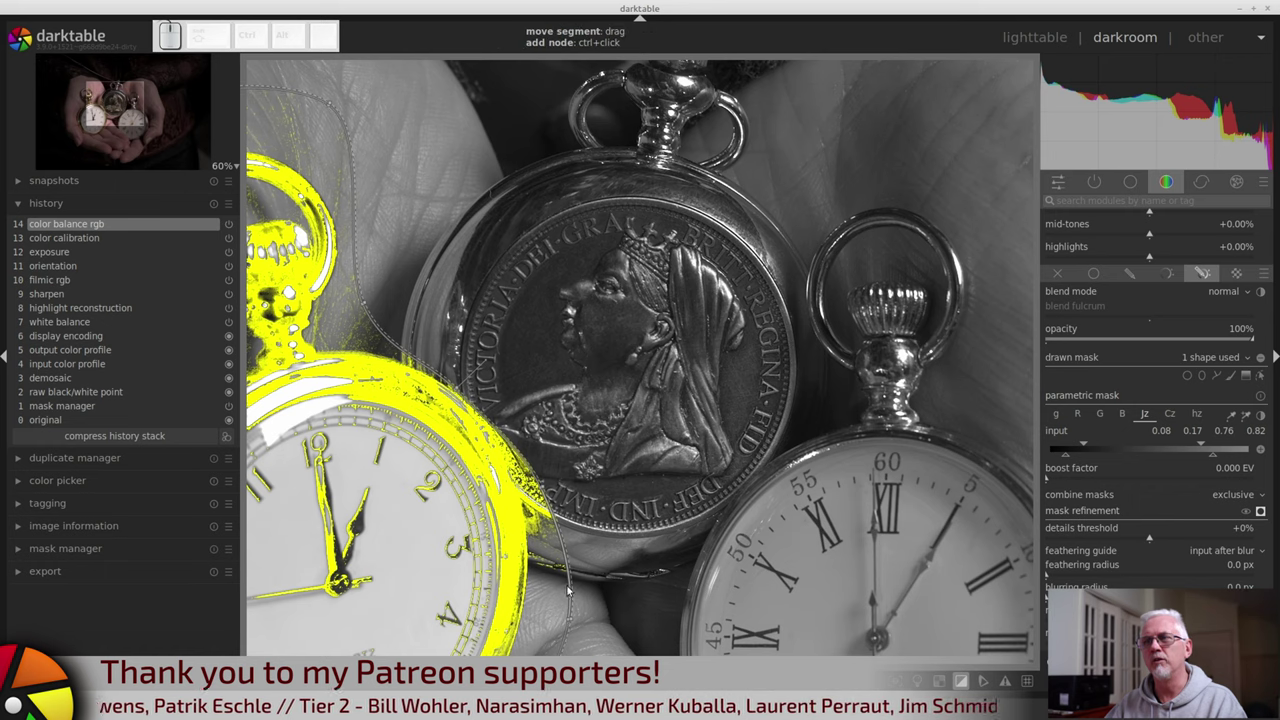
pyautogui.moveTo(570, 629); pyautogui.dragTo(549, 466)
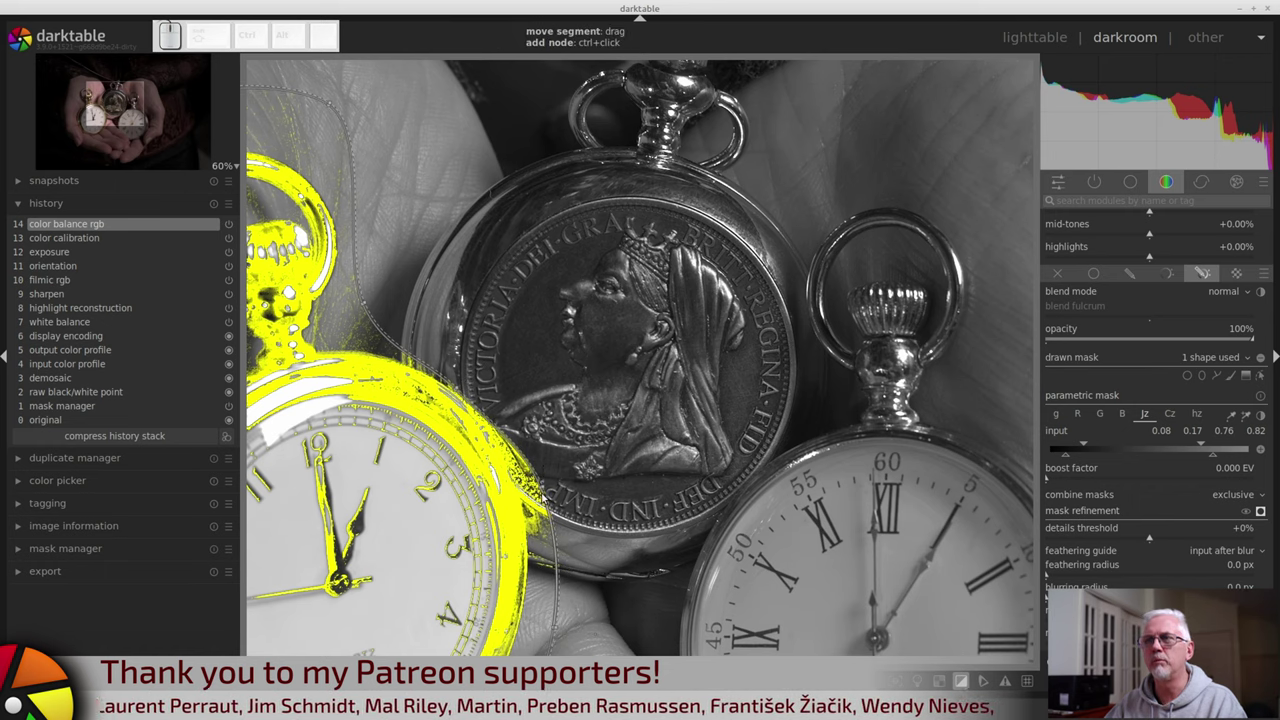
pyautogui.moveTo(549, 492); pyautogui.dragTo(570, 428)
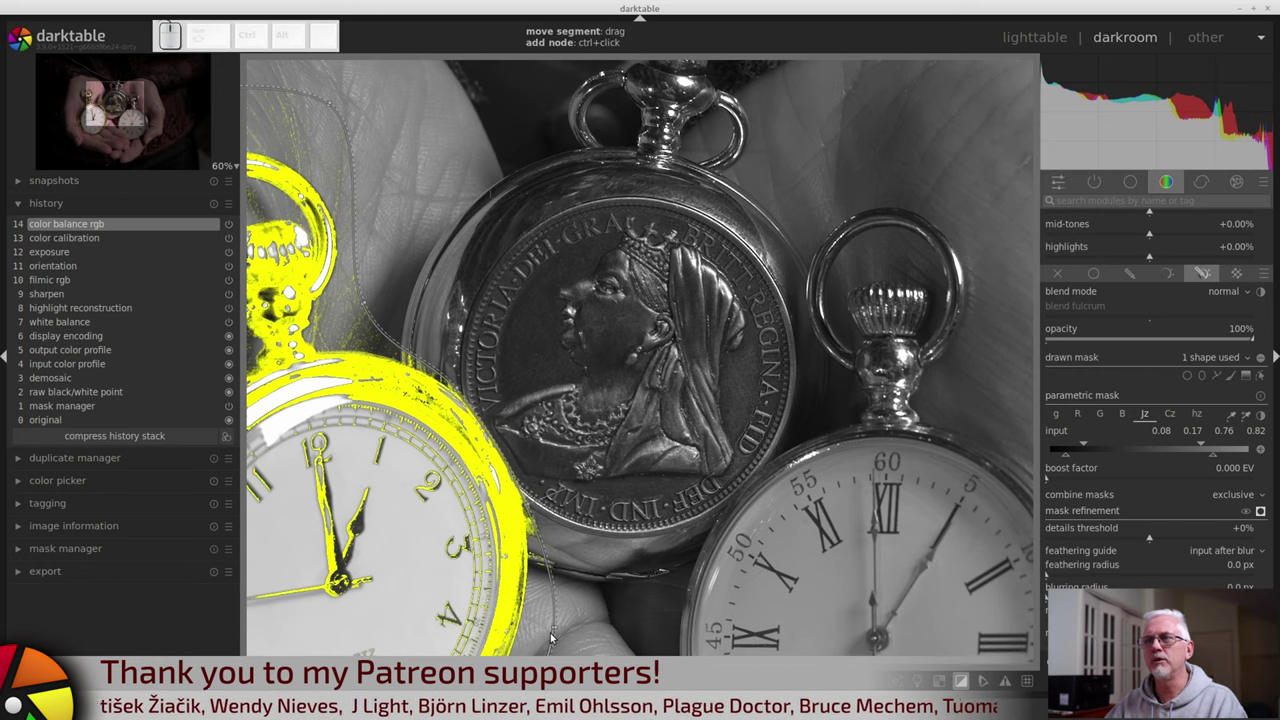
pyautogui.moveTo(730, 464); pyautogui.dragTo(730, 464)
pyautogui.scroll(-3)
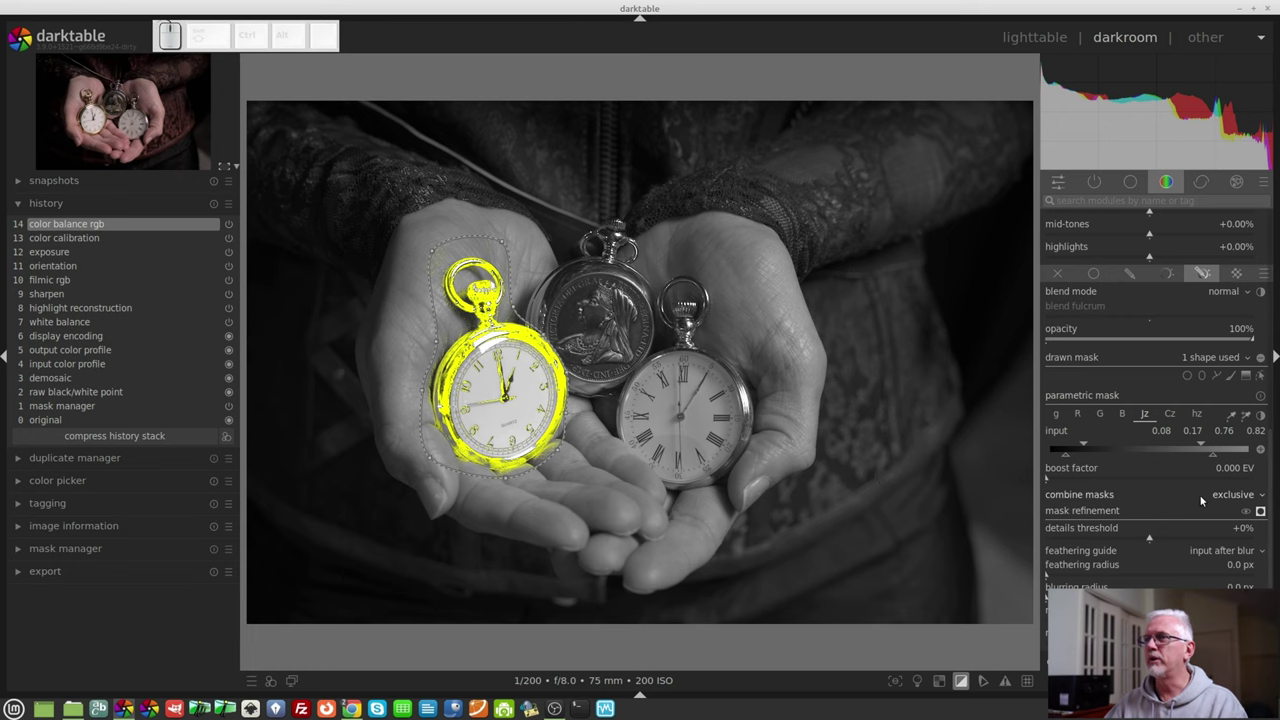
# Step: Set combine masks to 'exclusive & inverted', hide the mask overlay and check global saturation at -100%
pyautogui.click(1223, 506)
pyautogui.click(1214, 530)
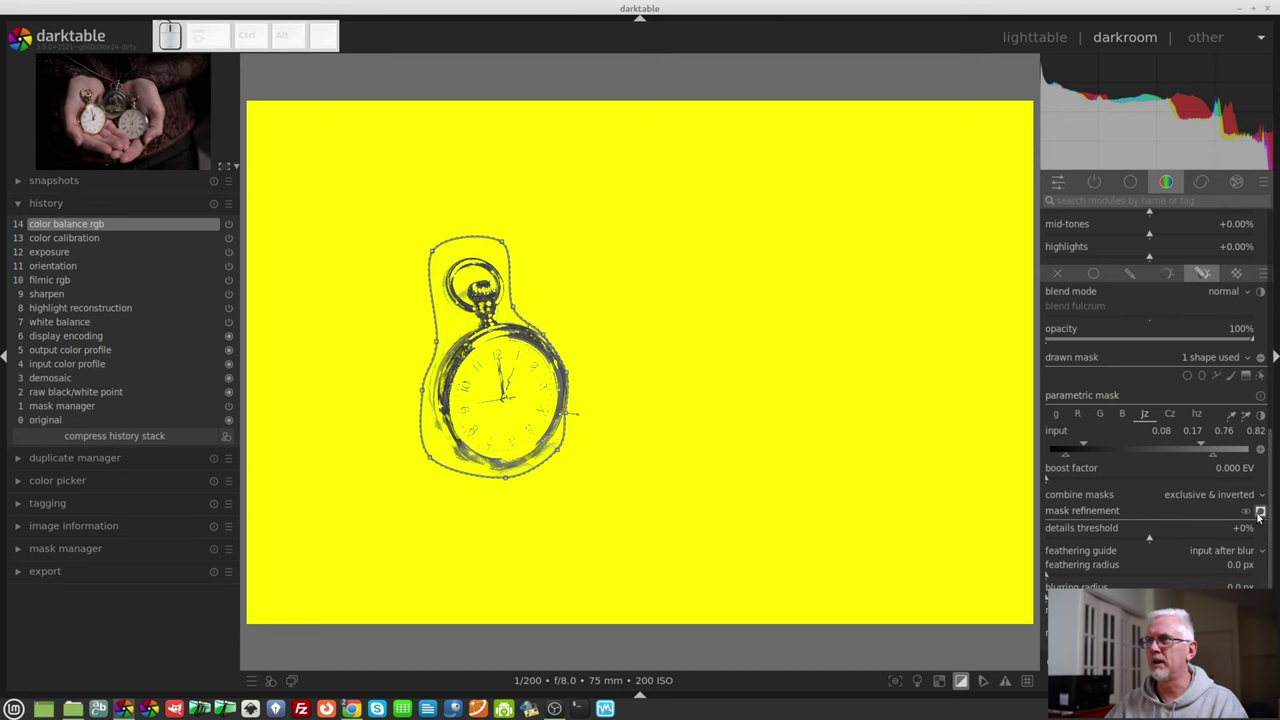
pyautogui.click(1260, 521)
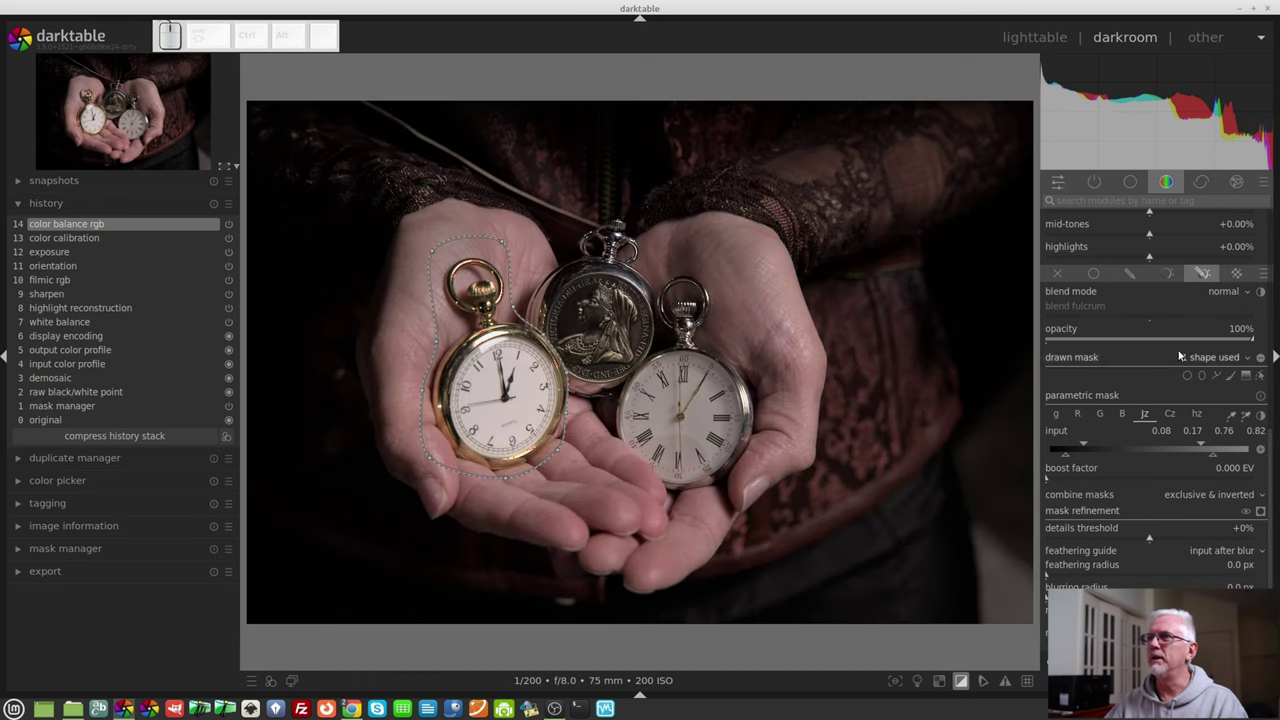
pyautogui.scroll(3)
pyautogui.scroll(3)
pyautogui.click(1151, 401)
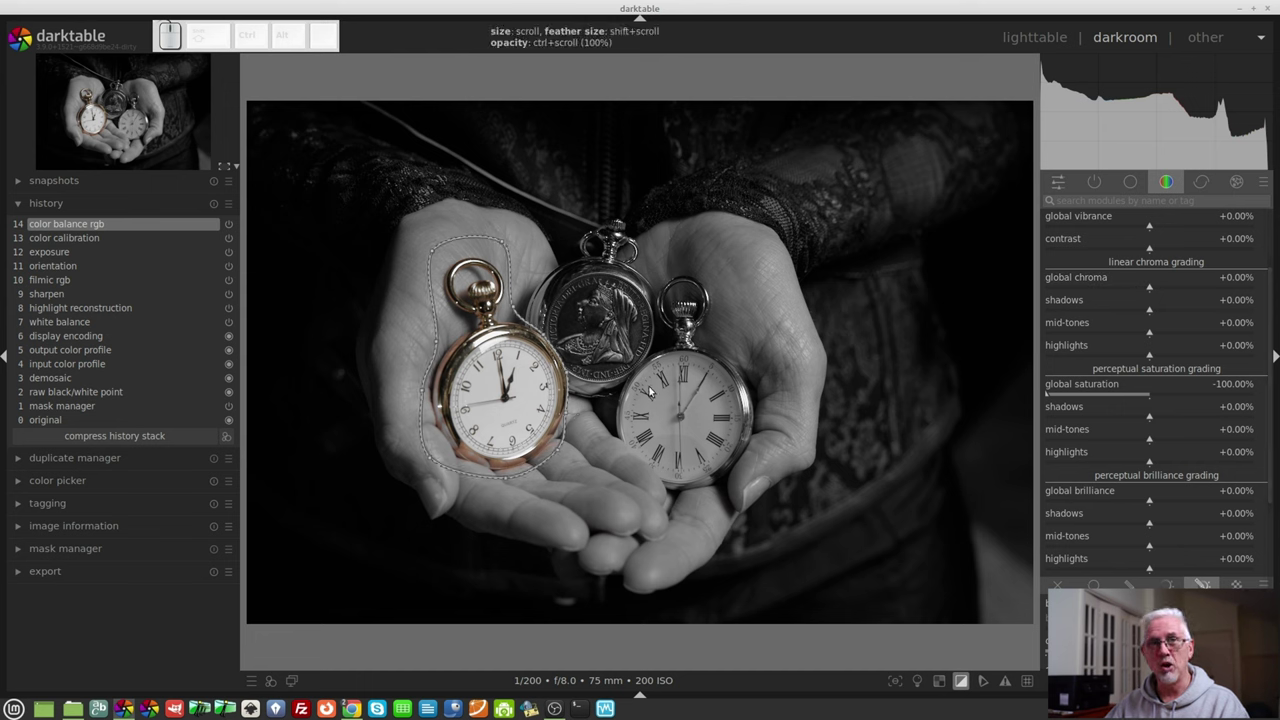
pyautogui.scroll(-3)
pyautogui.scroll(-3)
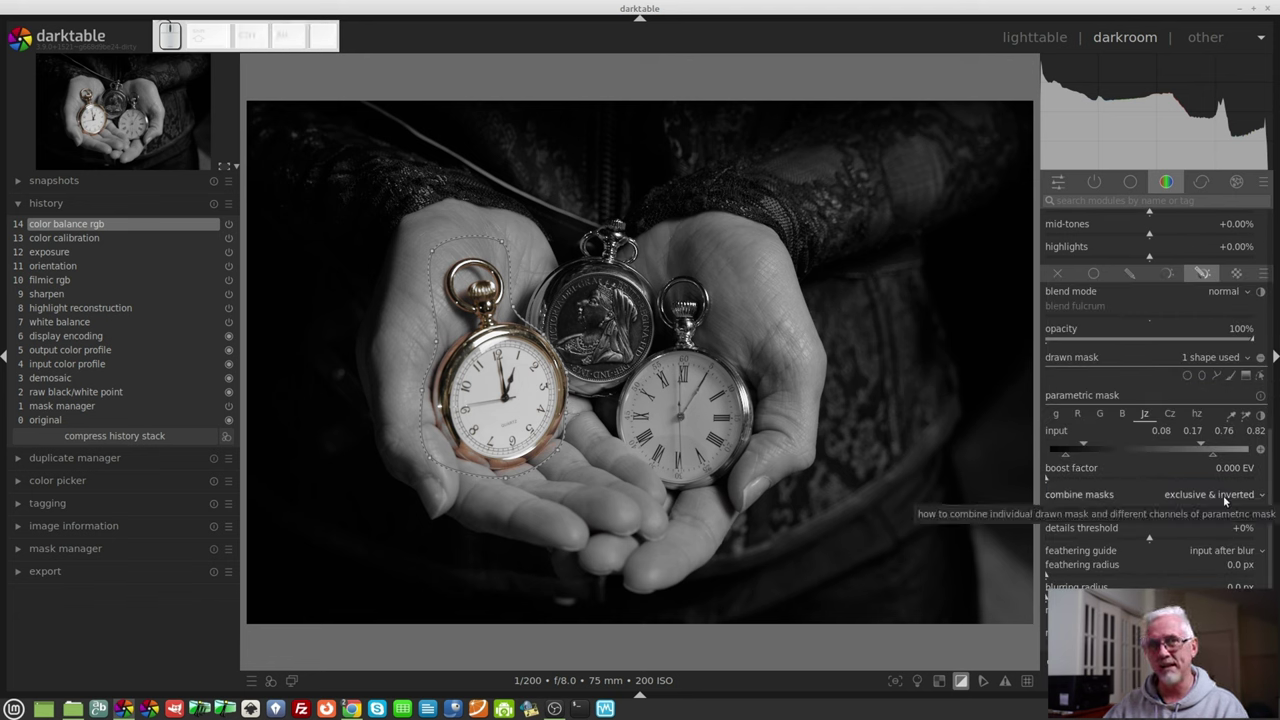